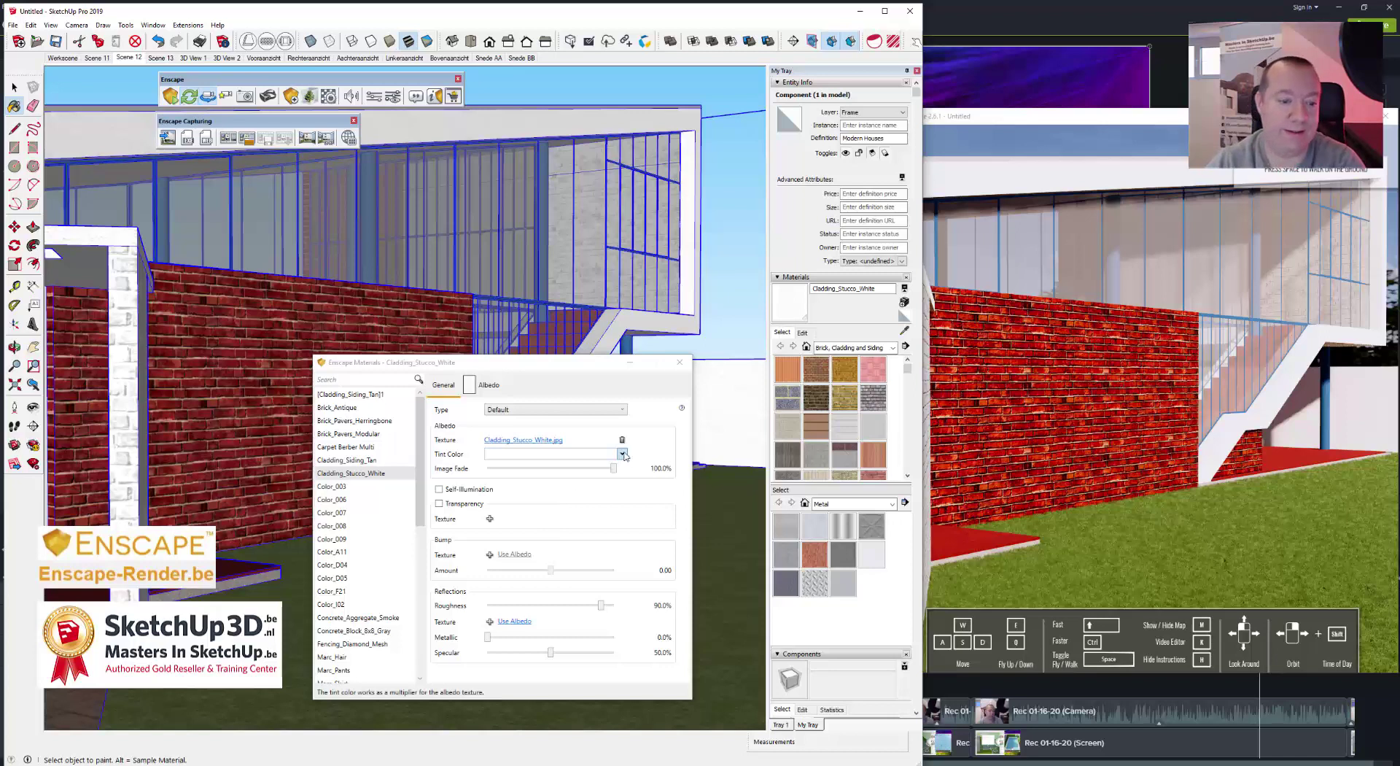
# Step: Lower the Cladding_Stucco_White texture's image fade to about 97.8%
pyautogui.click(629, 455)
pyautogui.moveTo(566, 496); pyautogui.dragTo(615, 476)
pyautogui.moveTo(618, 473); pyautogui.dragTo(557, 493)
pyautogui.click(547, 496)
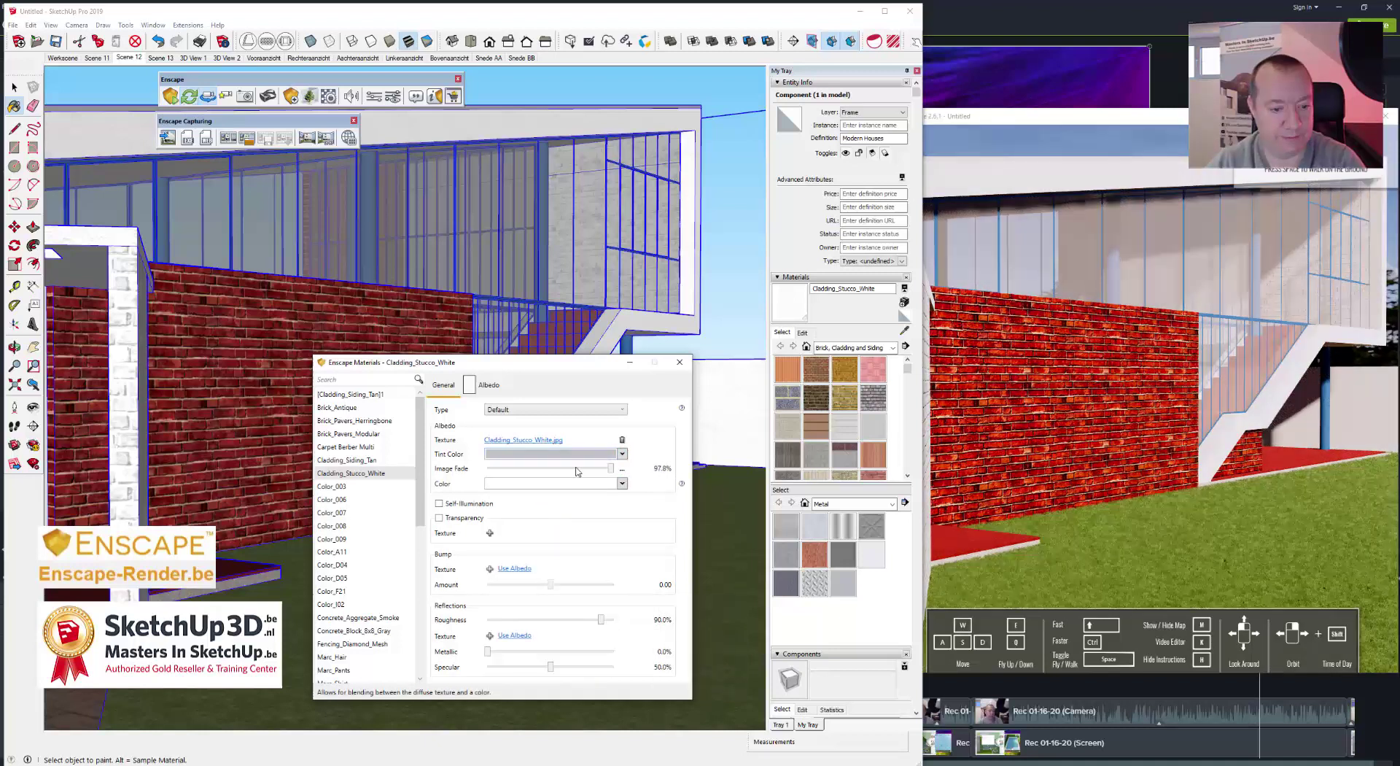
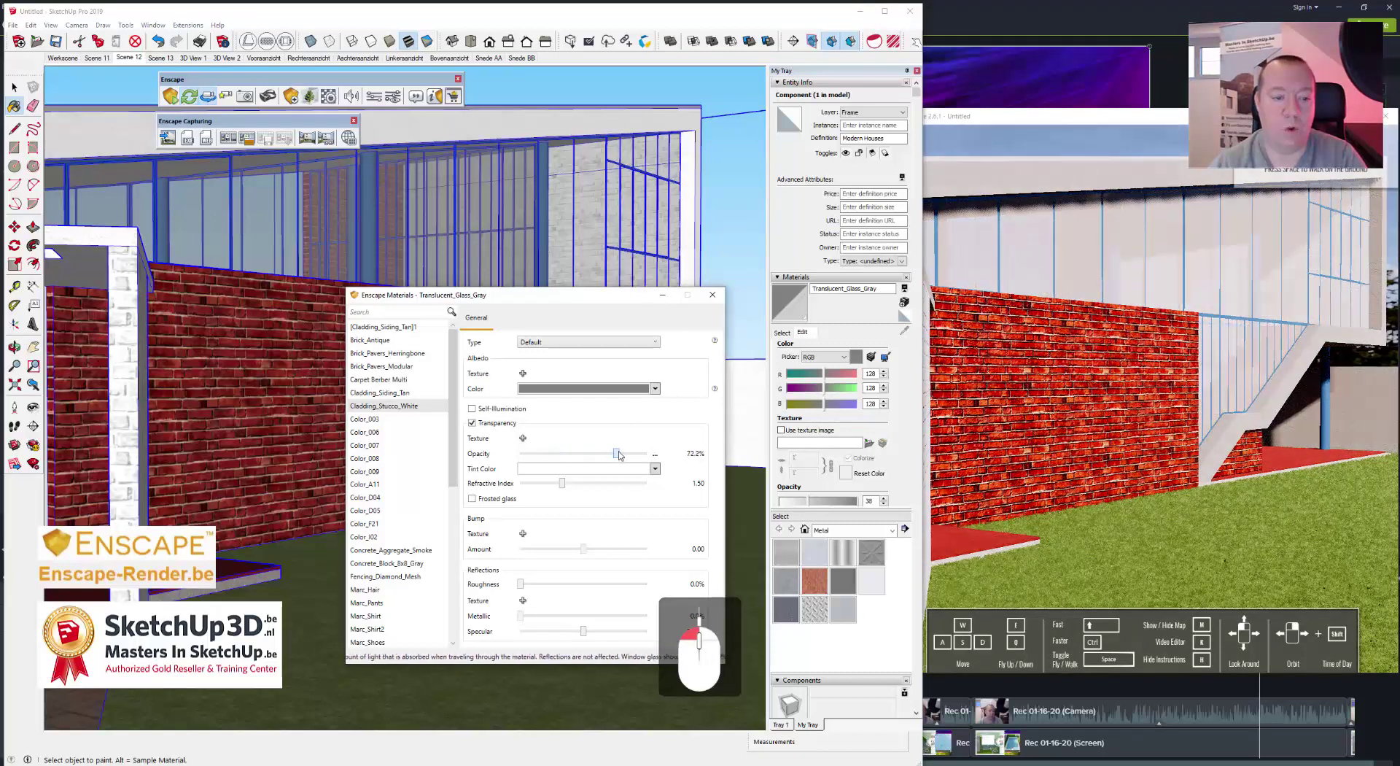
# Step: Set Translucent_Glass_Gray opacity to about 26% and give it a light blue albedo colour
pyautogui.click(624, 453)
pyautogui.moveTo(613, 453); pyautogui.dragTo(658, 419)
pyautogui.click(657, 392)
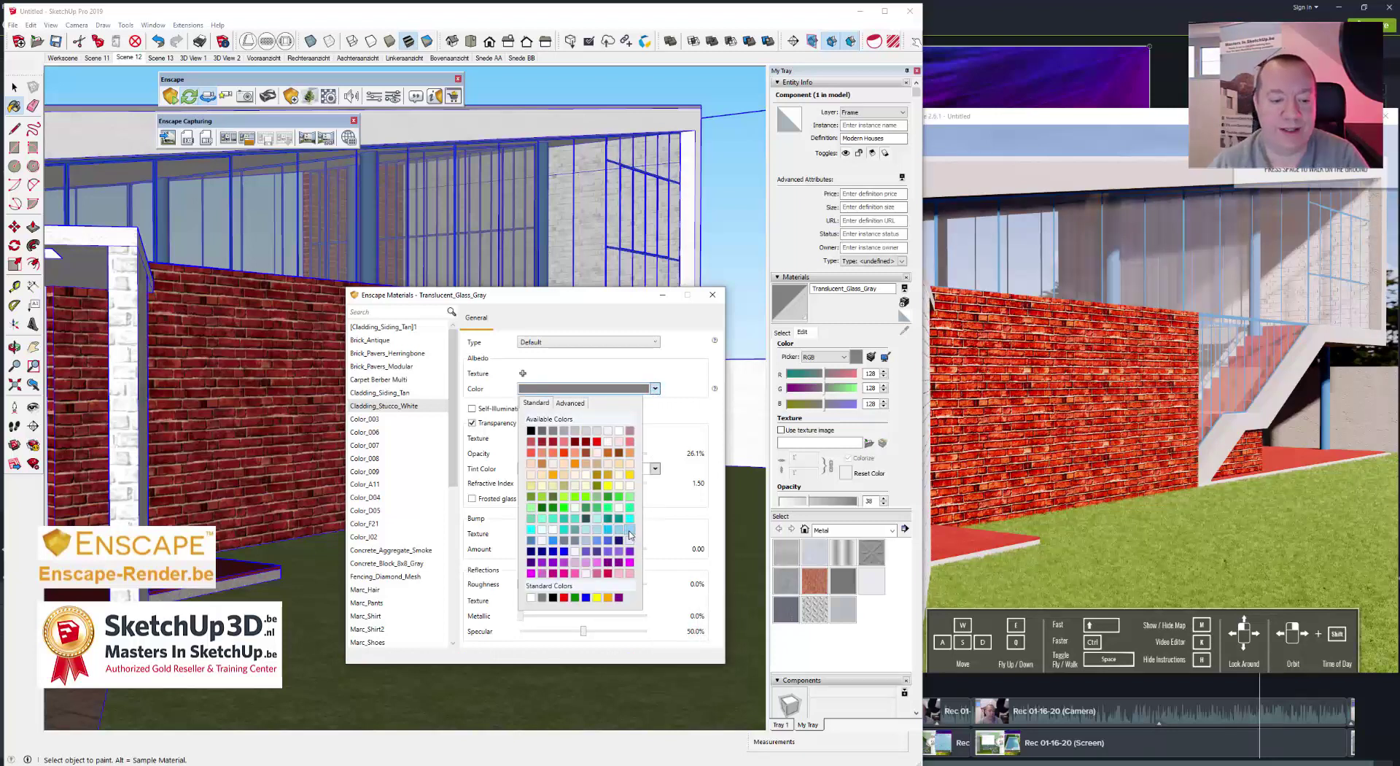
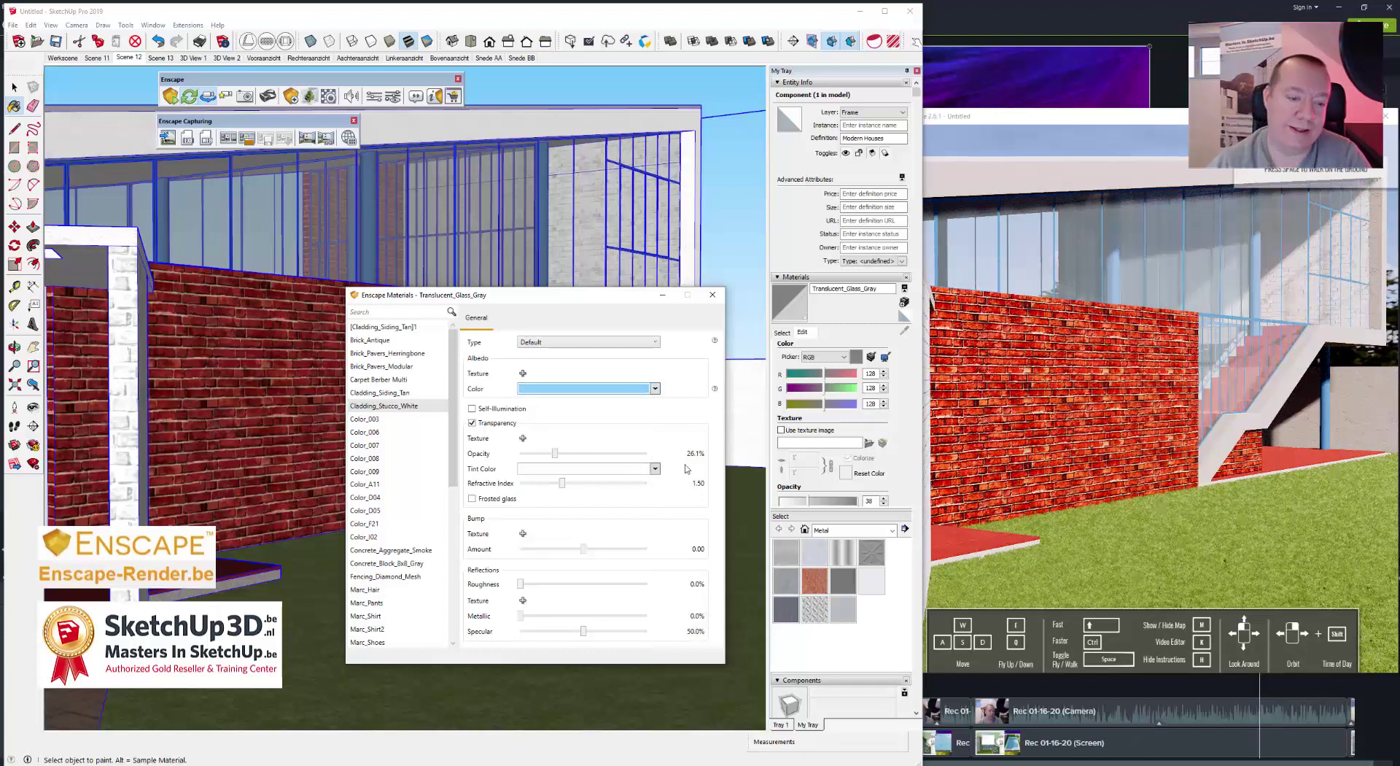
pyautogui.click(684, 425)
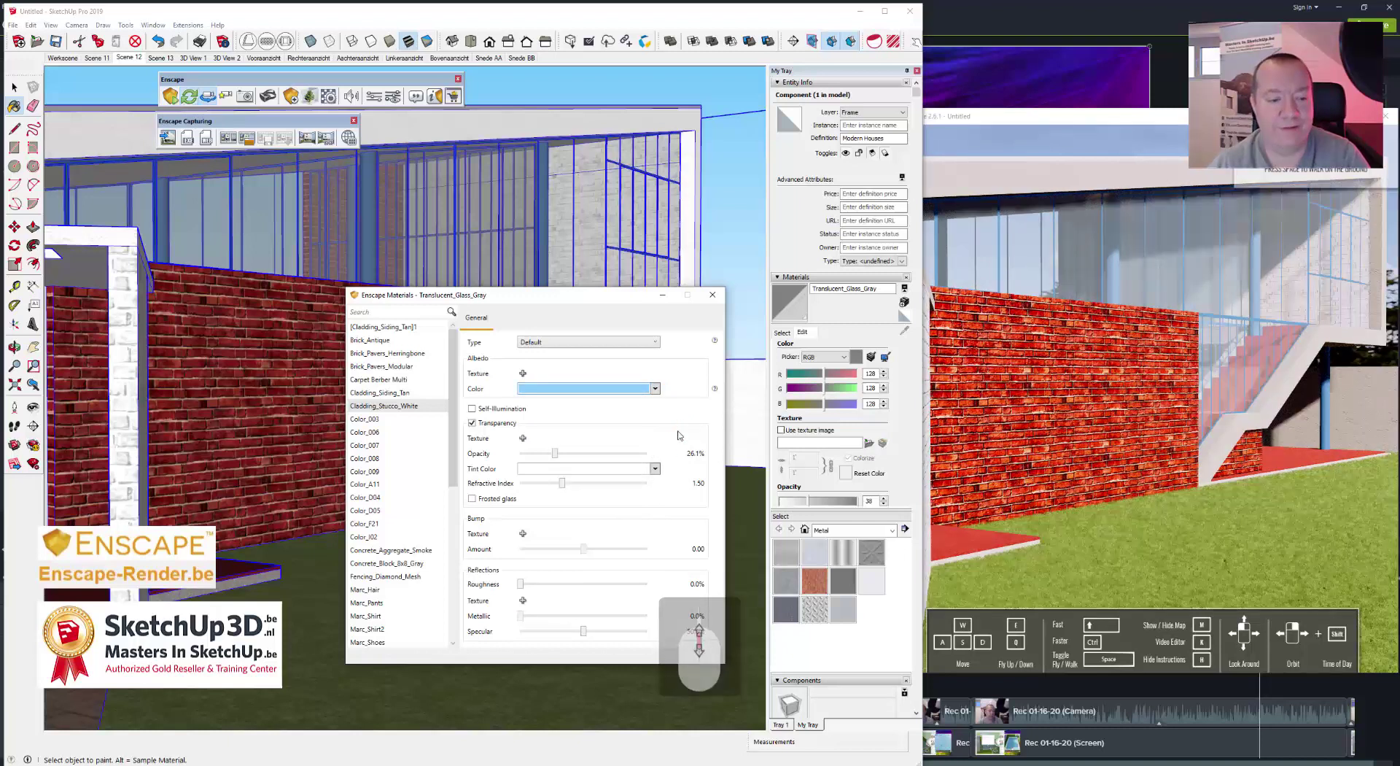
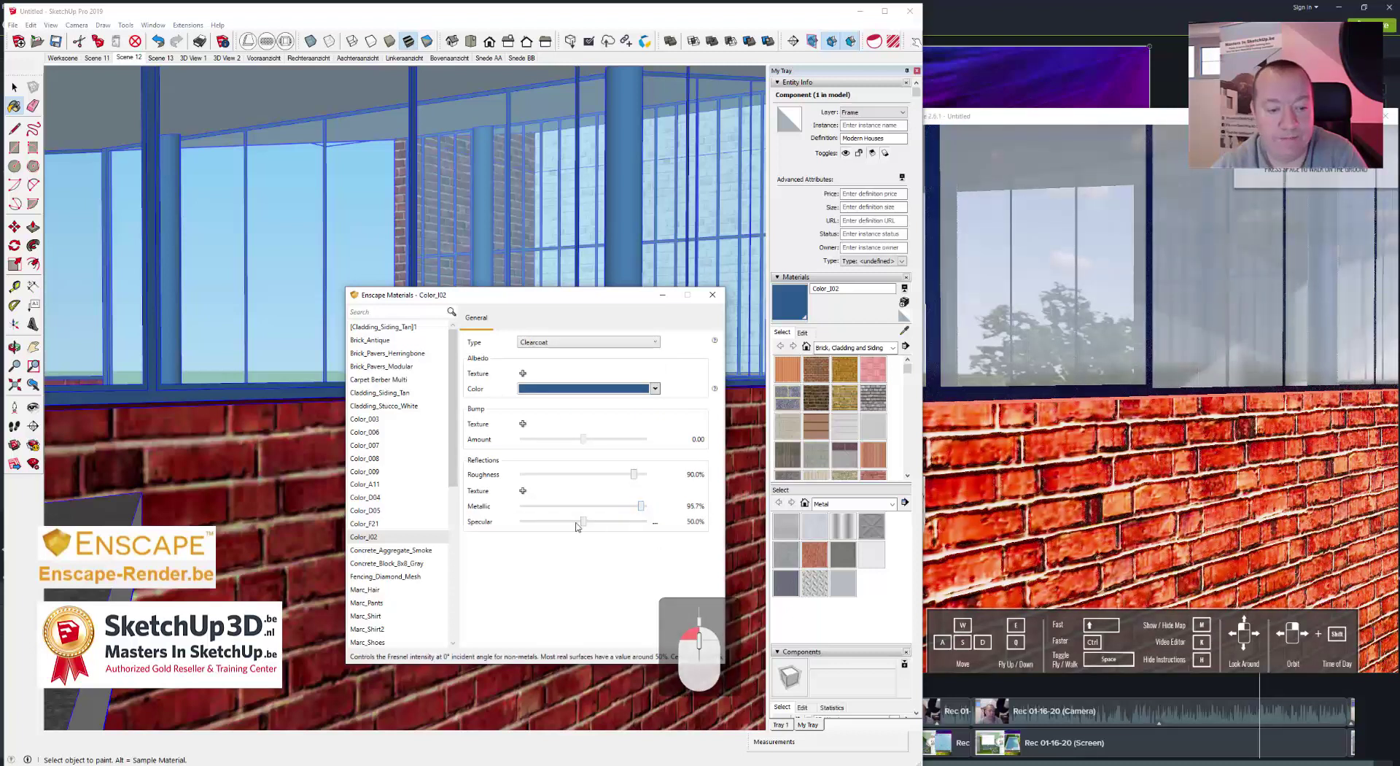
# Step: Lower the Color_I02 material's roughness to about 24% and raise its specular to about 67%
pyautogui.moveTo(592, 525); pyautogui.dragTo(640, 479)
pyautogui.moveTo(613, 479); pyautogui.dragTo(557, 487)
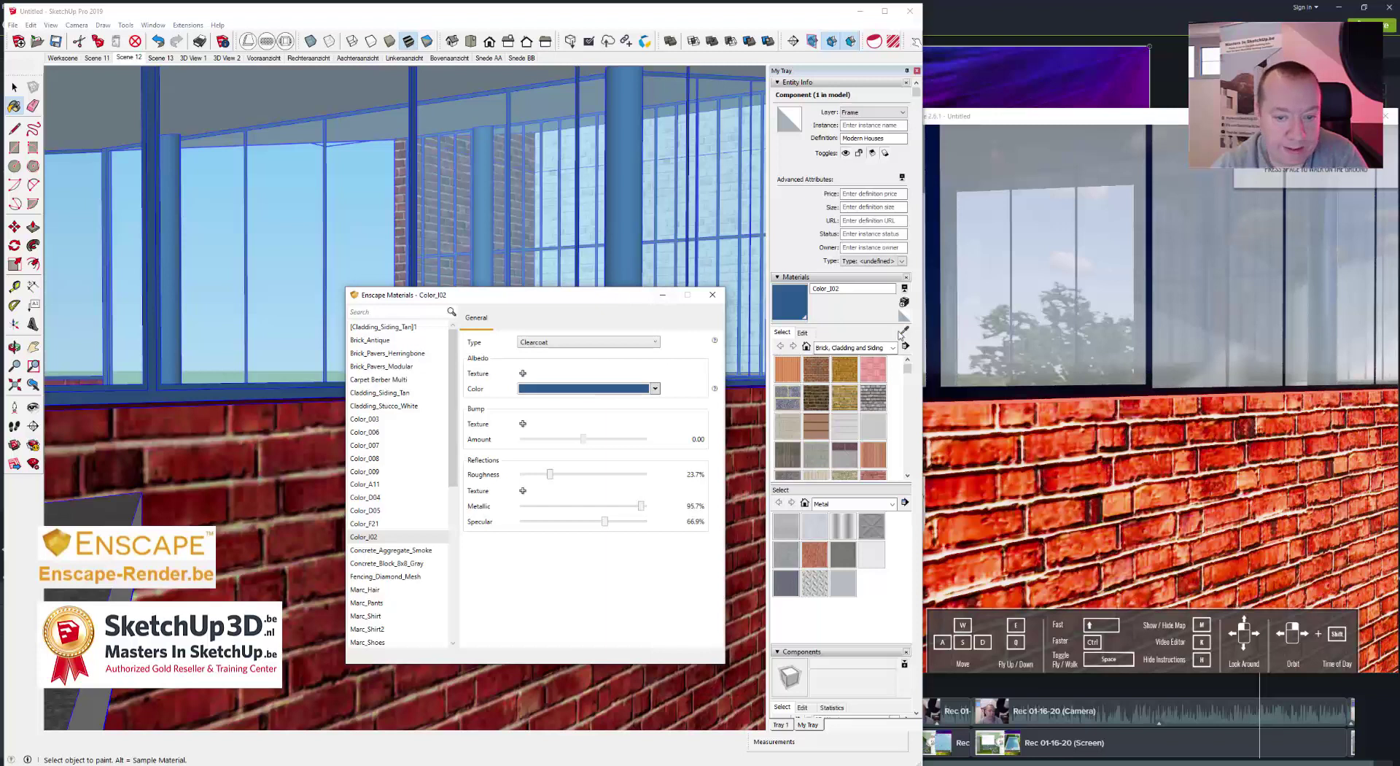
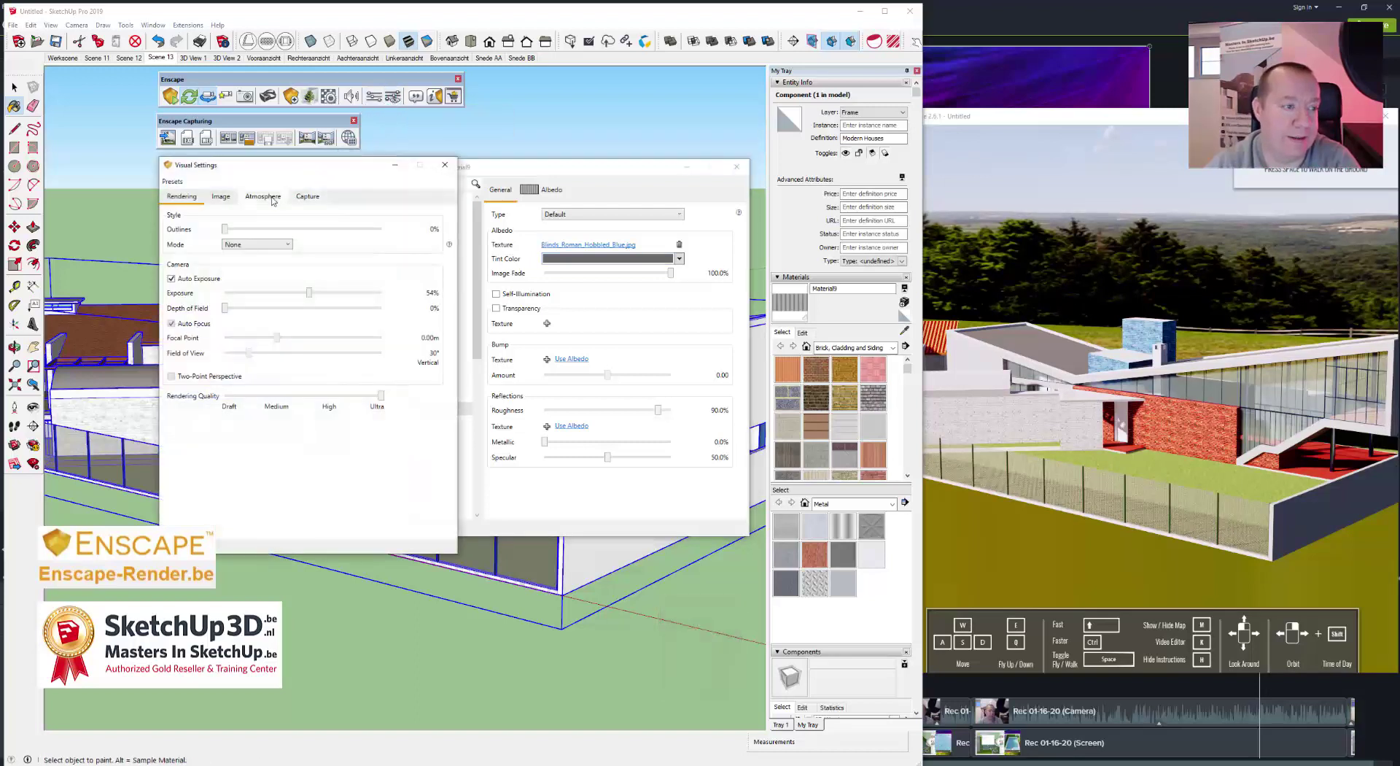
# Step: In Visual Settings Atmosphere, switch the horizon source from Forest to Mountains
pyautogui.click(276, 199)
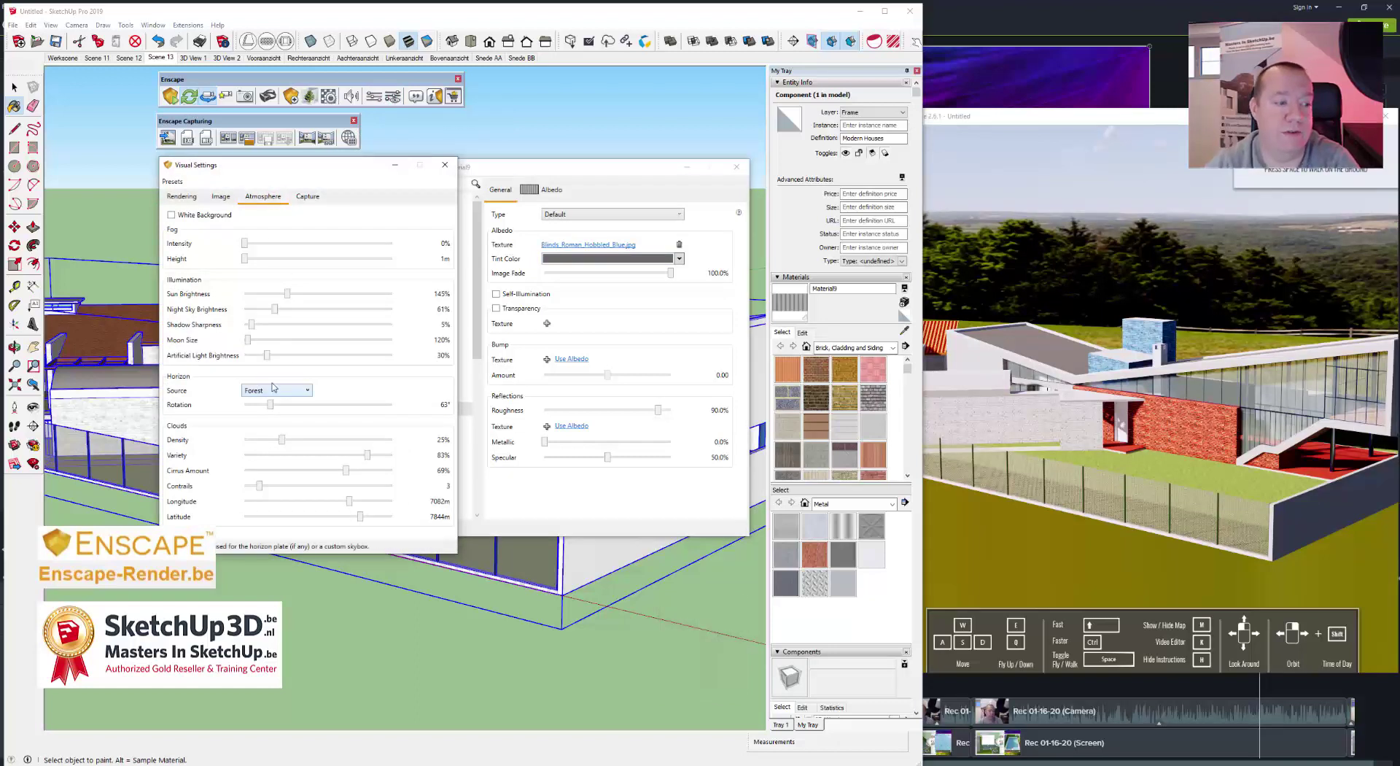
pyautogui.click(276, 395)
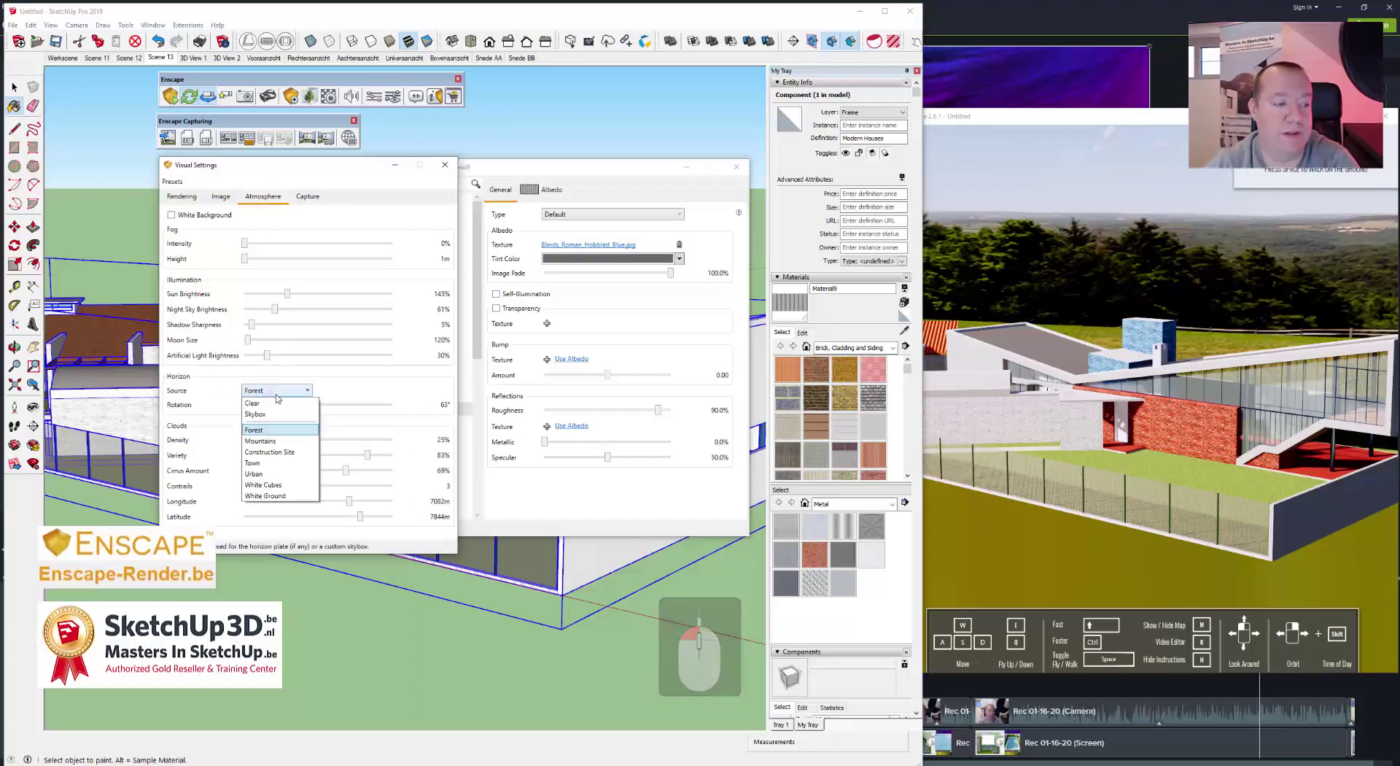
pyautogui.click(293, 440)
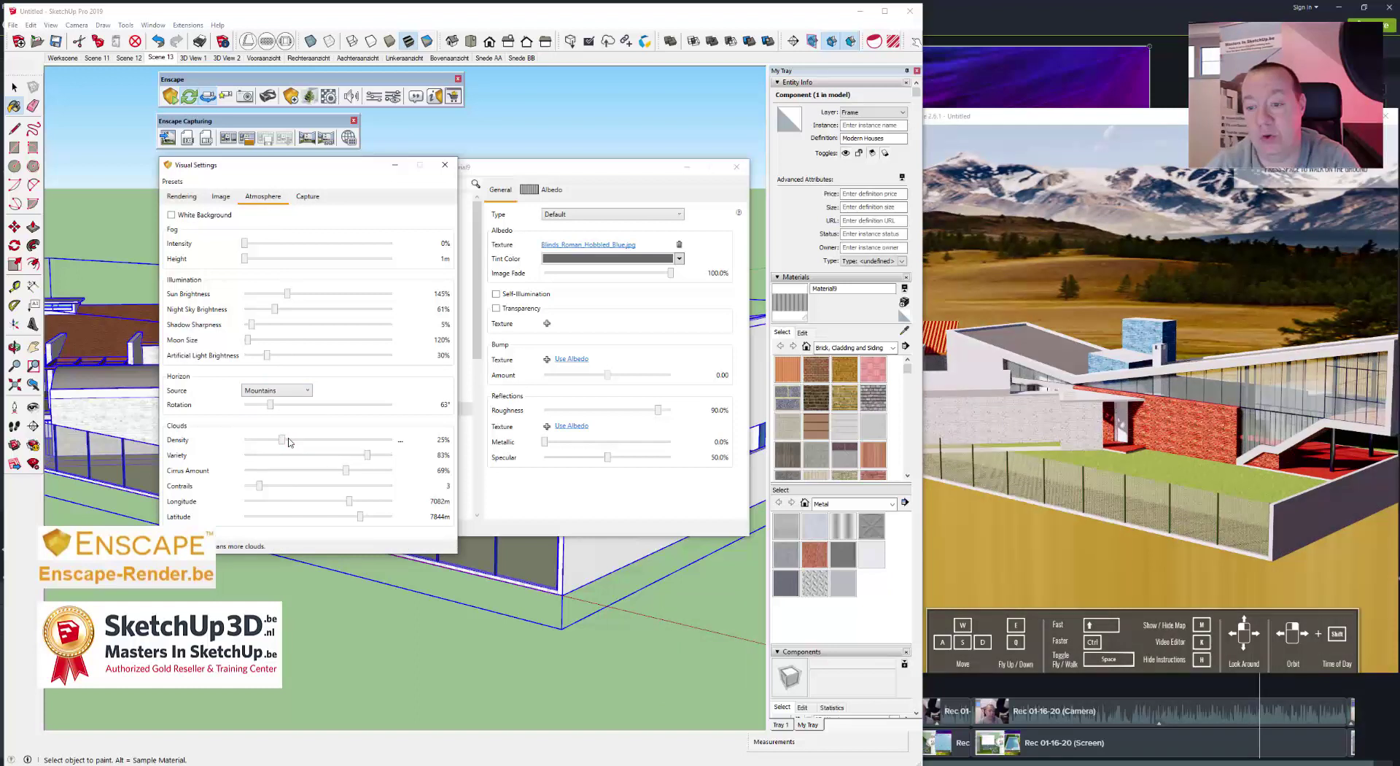
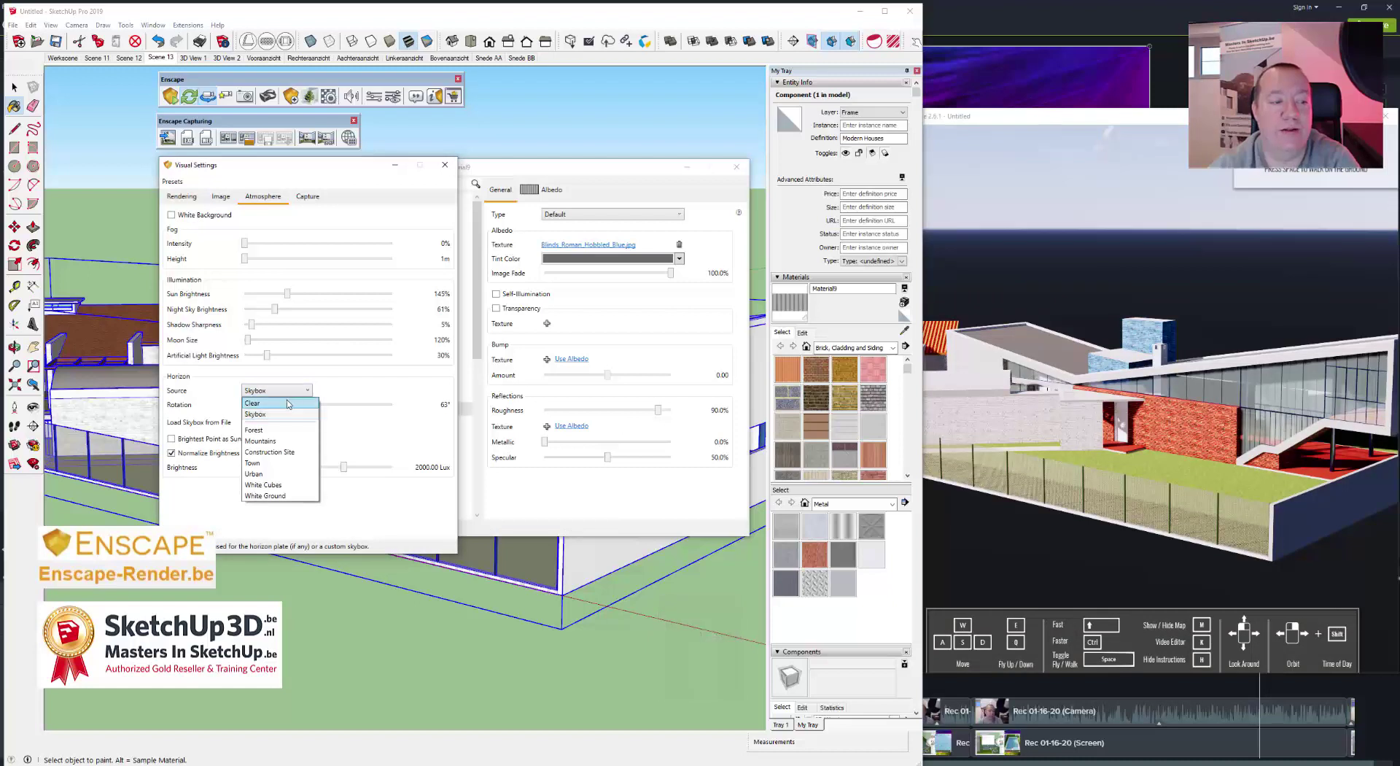
# Step: Set the horizon source to Clear and raise the cirrus cloud amount to about 89%
pyautogui.click(291, 403)
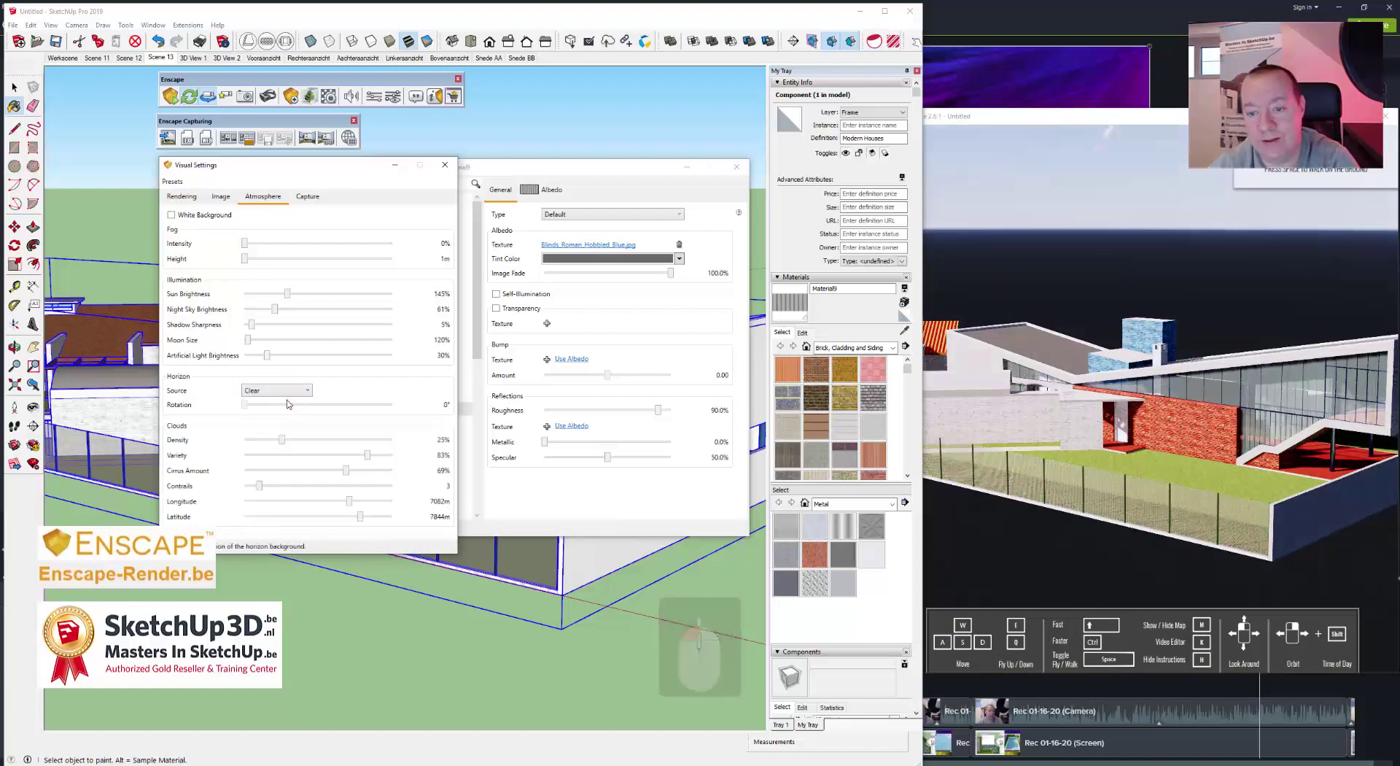
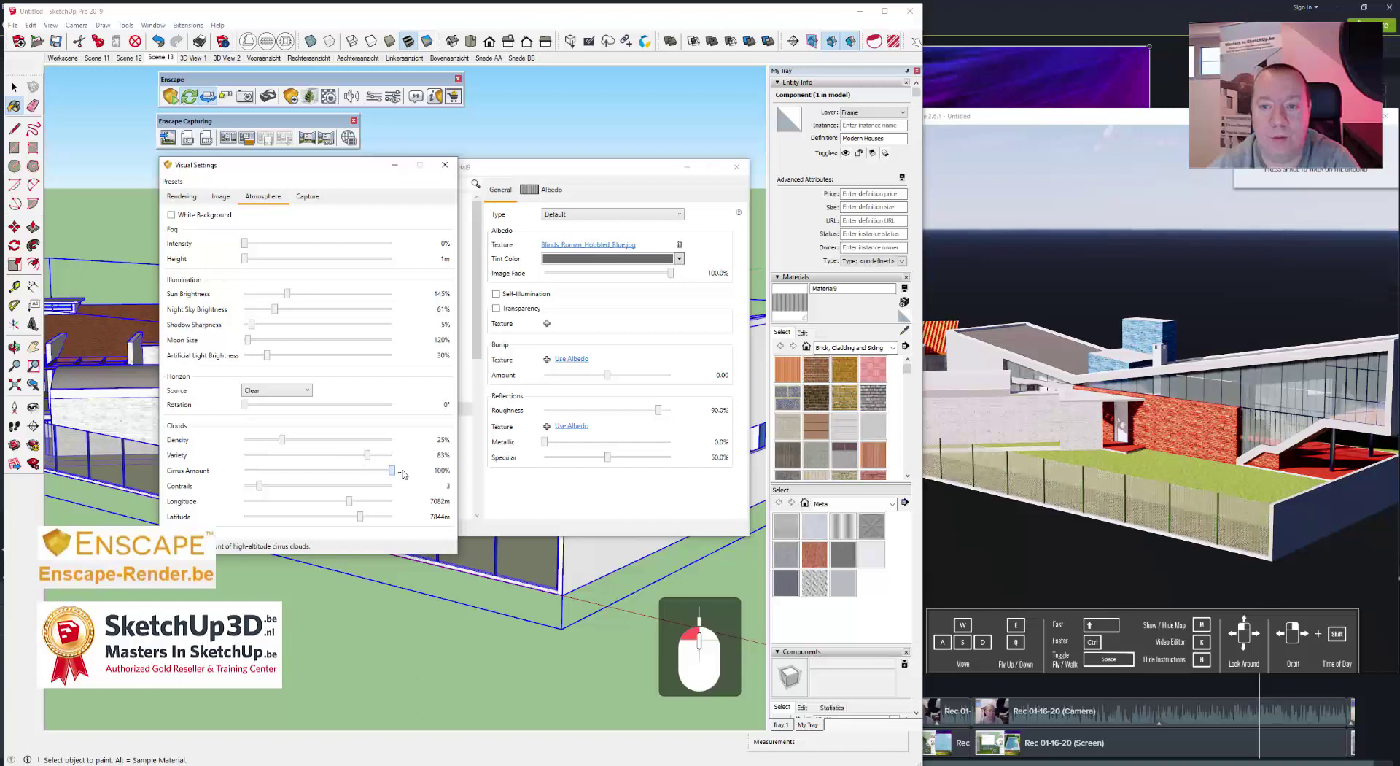
pyautogui.moveTo(372, 459); pyautogui.dragTo(355, 506)
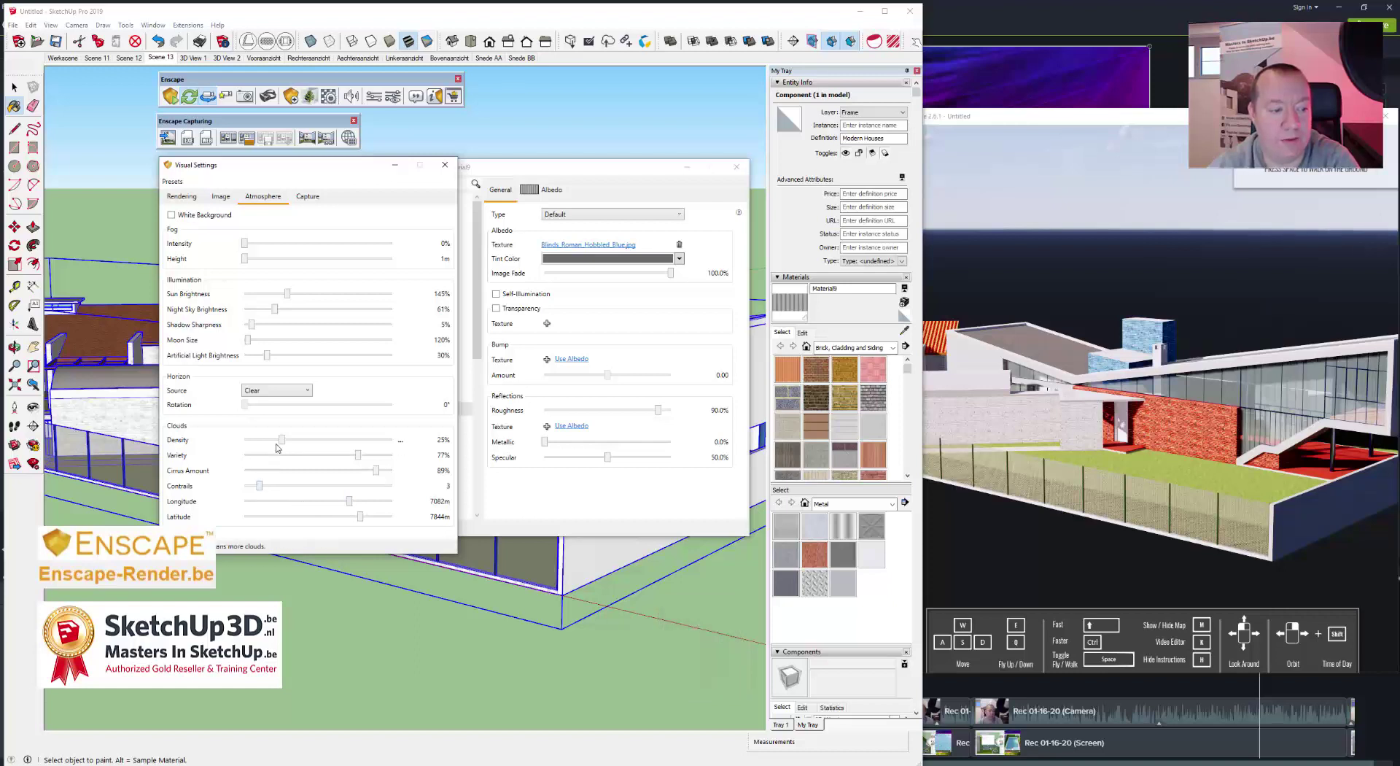